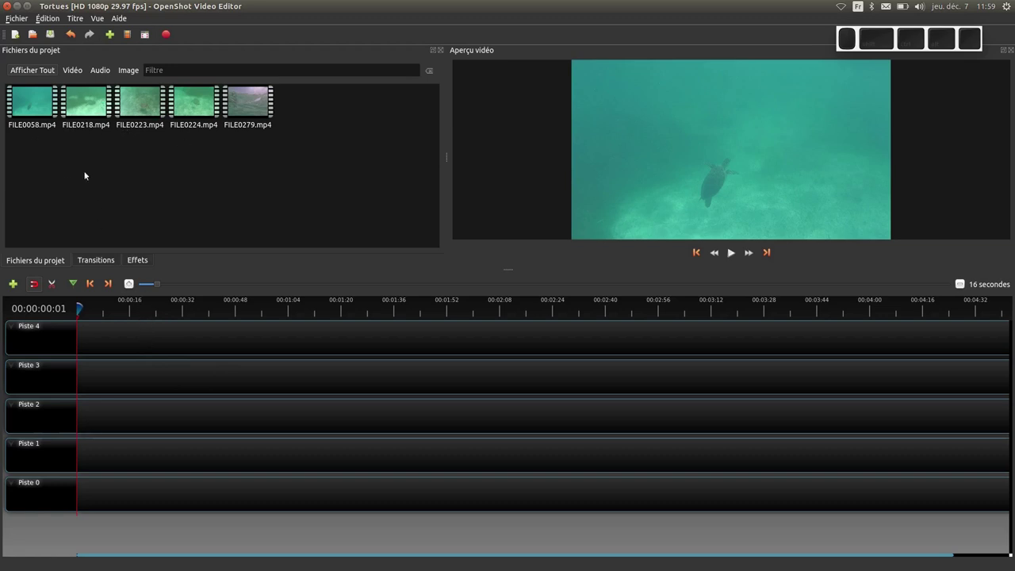
- Drag FILE0058.mp4 from Project Files to the start of Piste 4
left_click(39, 104)
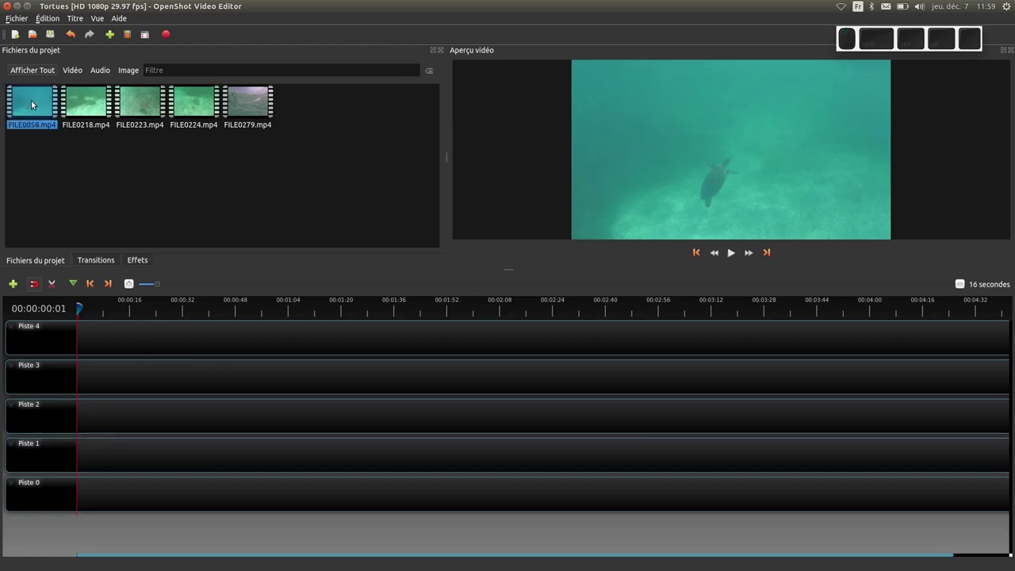
left_click_drag(33, 103, 75, 339)
- Select FILE0218, FILE0223 and FILE0224 together and bring up their actions menu
left_click_drag(104, 249, 137, 103)
right_click(137, 103)
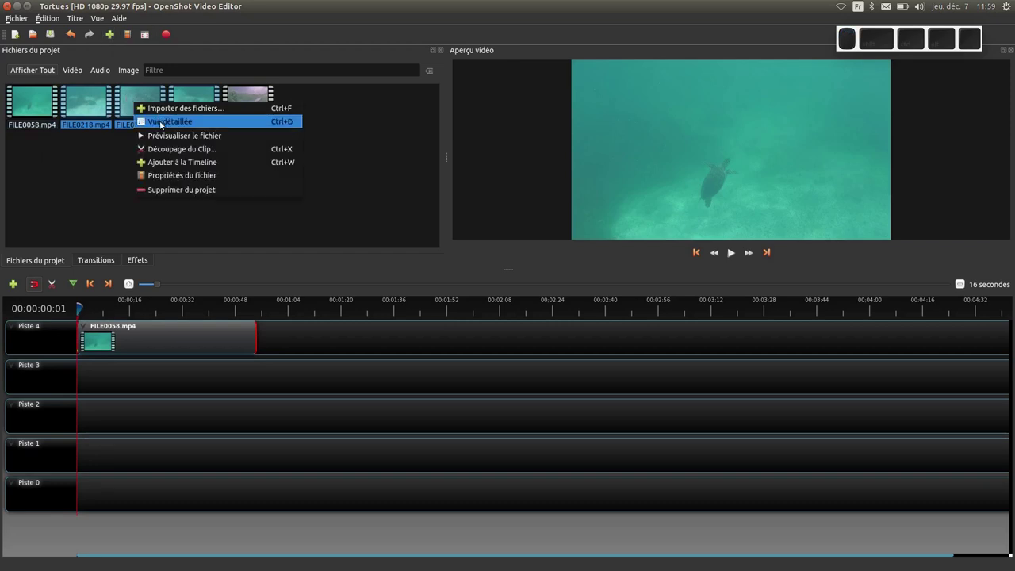
- Add the three clips to Track 3 via Ajouter à la Timeline with zero fade and transition, then select them
left_click(183, 166)
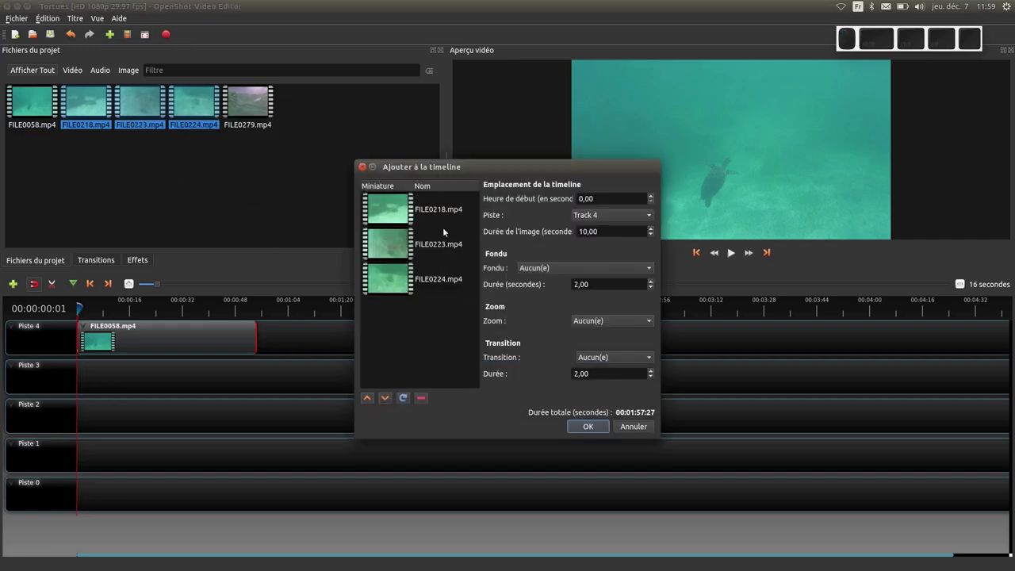
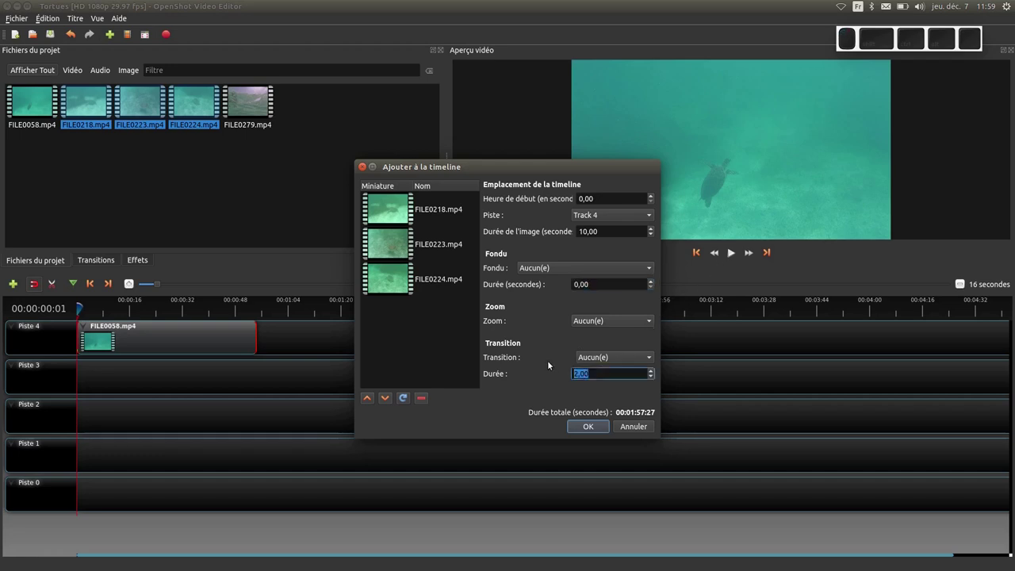
key("KP_0")
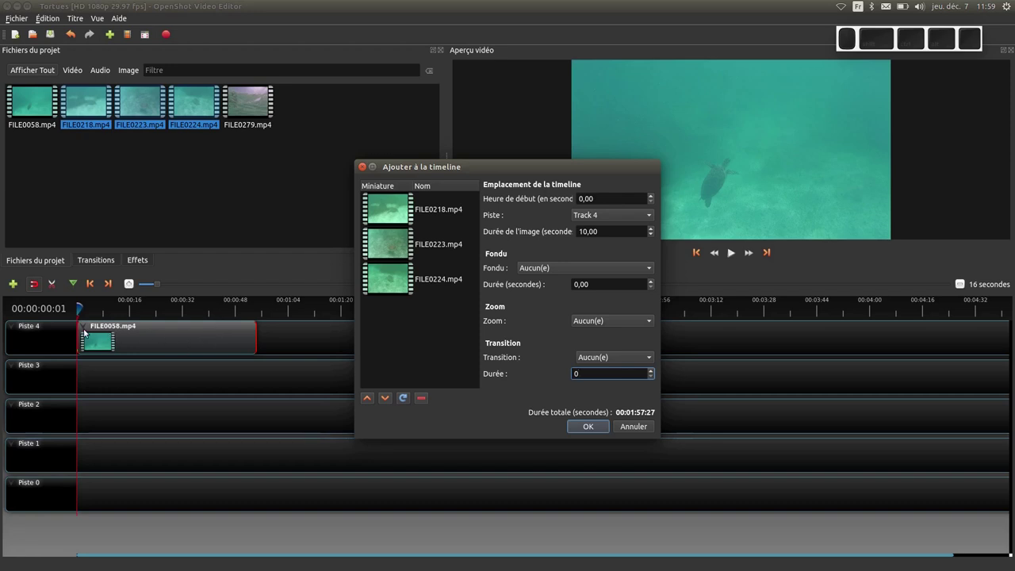
left_click(652, 216)
left_click(638, 229)
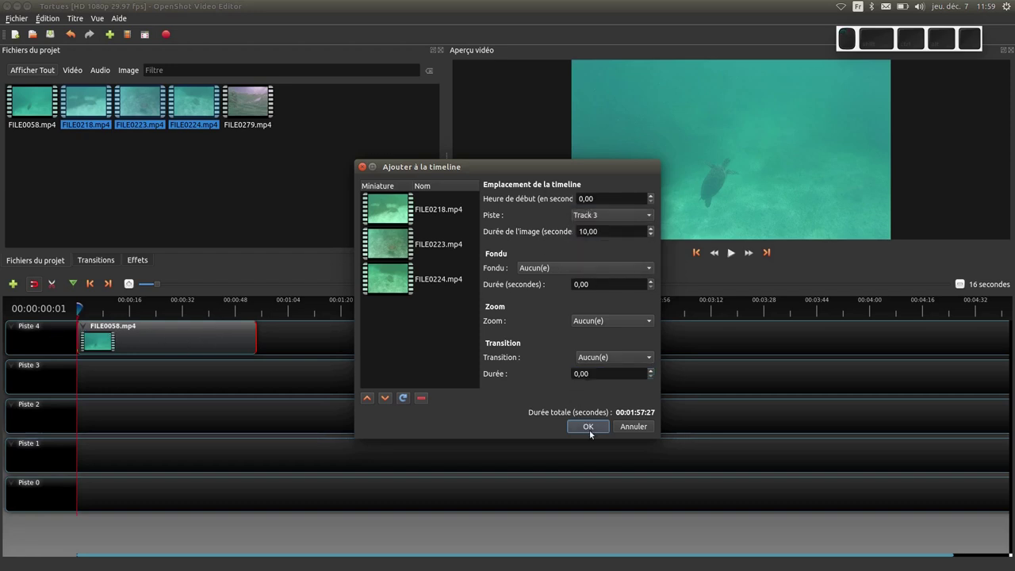
left_click(594, 429)
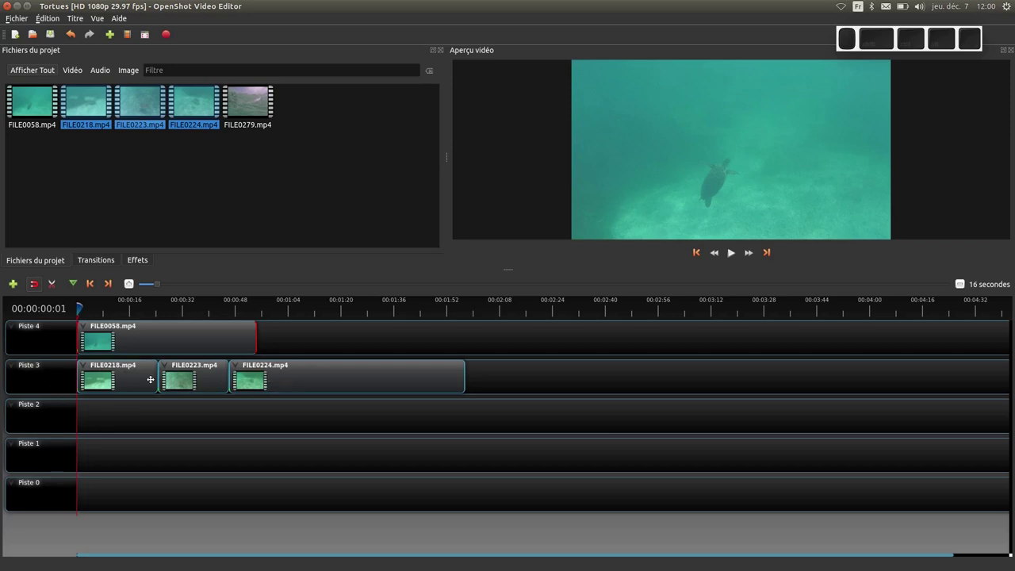
left_click_drag(521, 433, 184, 469)
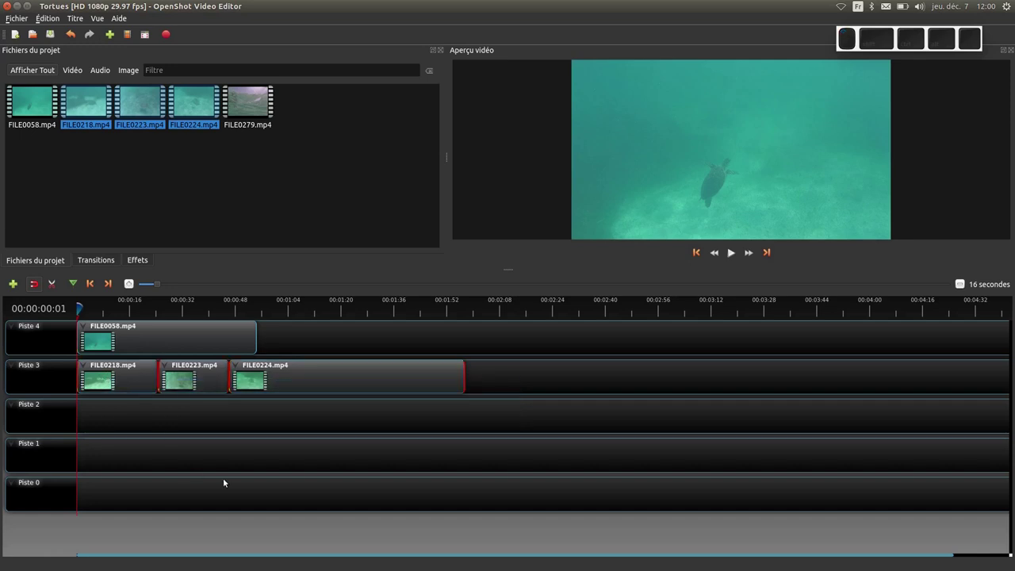
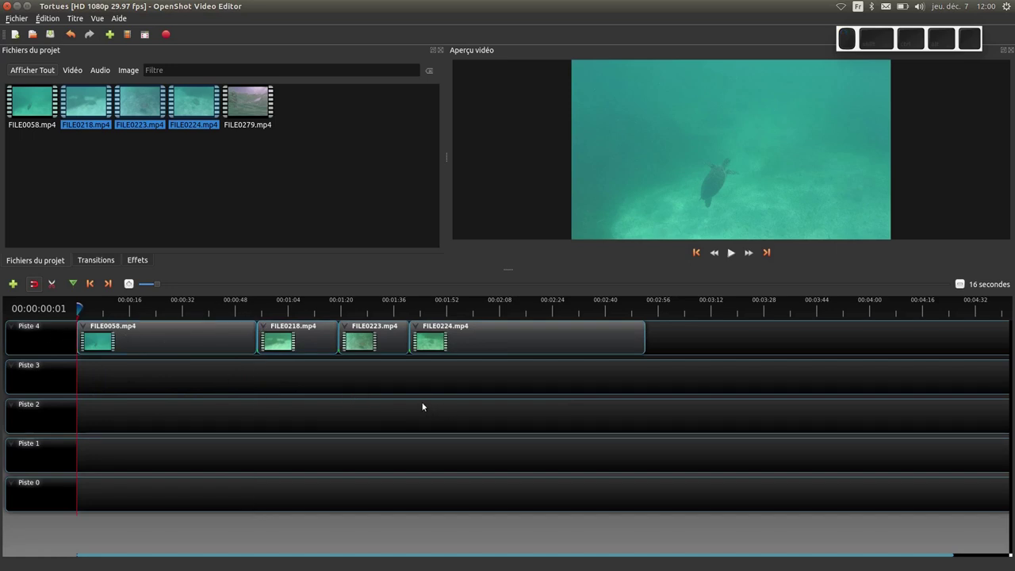
- Scroll the timeline while spreading FILE0218, FILE0224 on Piste 3 and FILE0223 on Piste 2
scroll("down", 3)
scroll("down", 3)
scroll("up", 3)
scroll("down", 3)
scroll("up", 3)
scroll("down", 3)
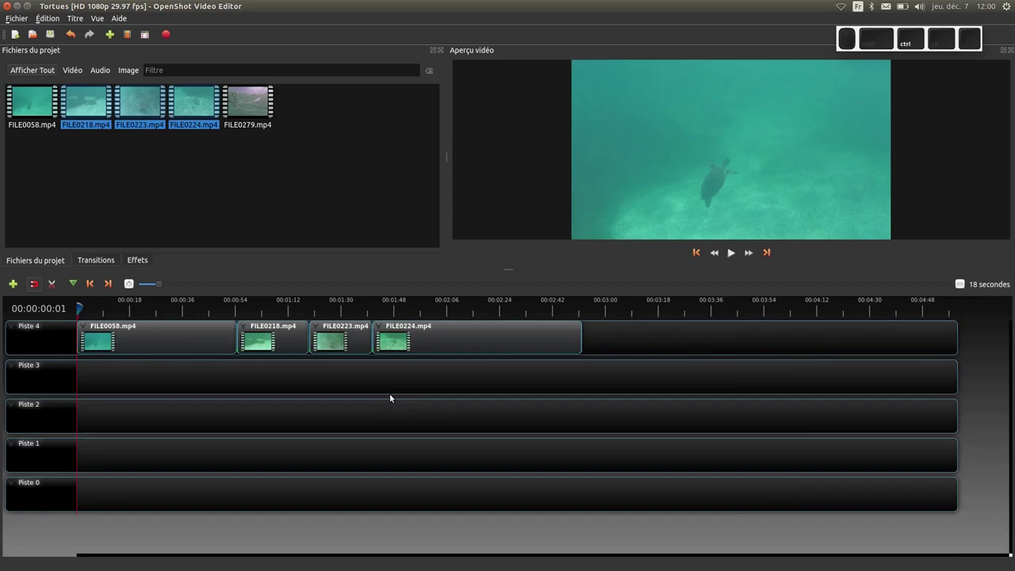
scroll("down", 3)
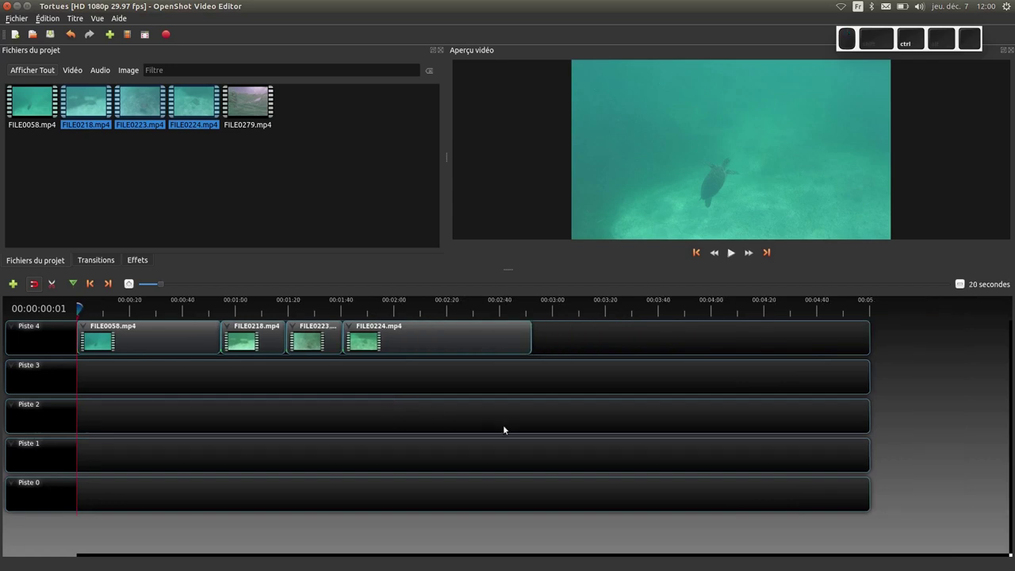
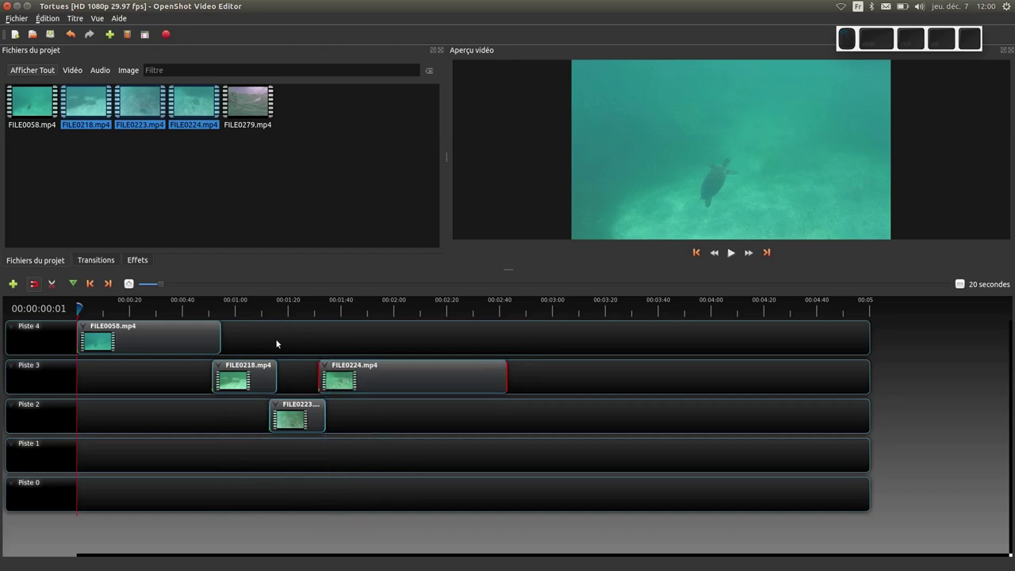
- Play the arrangement from about 50 seconds and pause as FILE0058 gives way to FILE0218
left_click(211, 309)
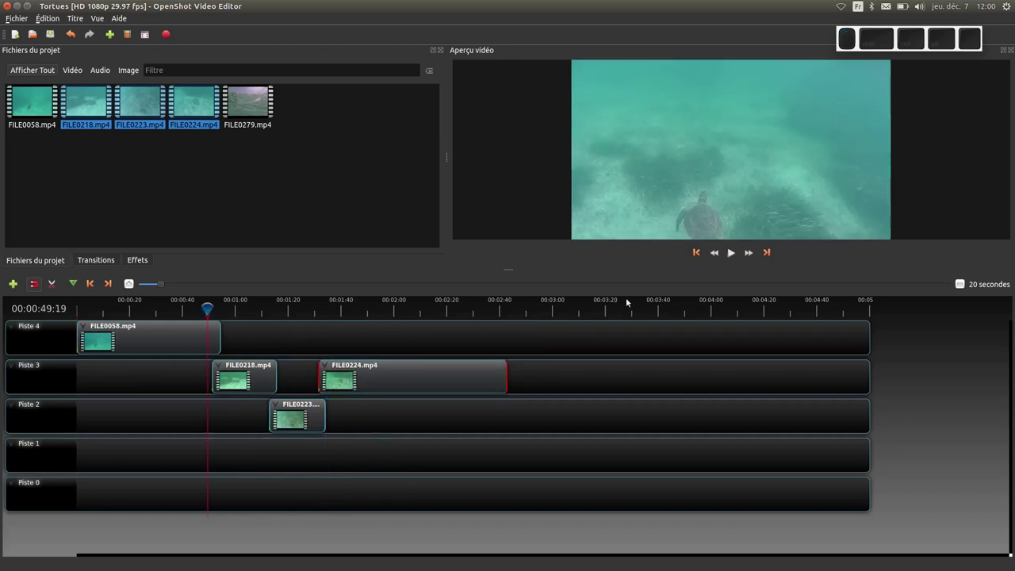
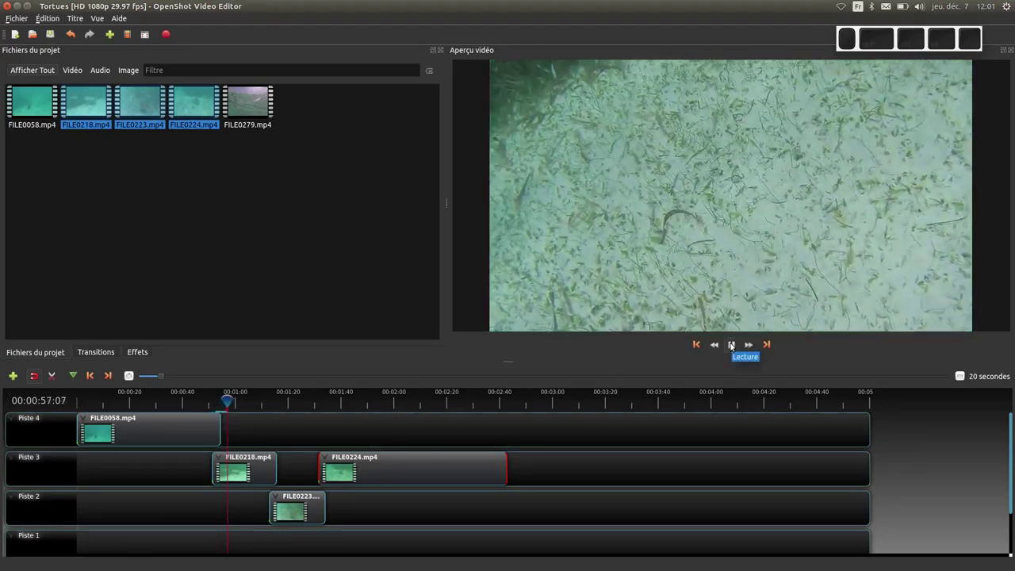
left_click(733, 345)
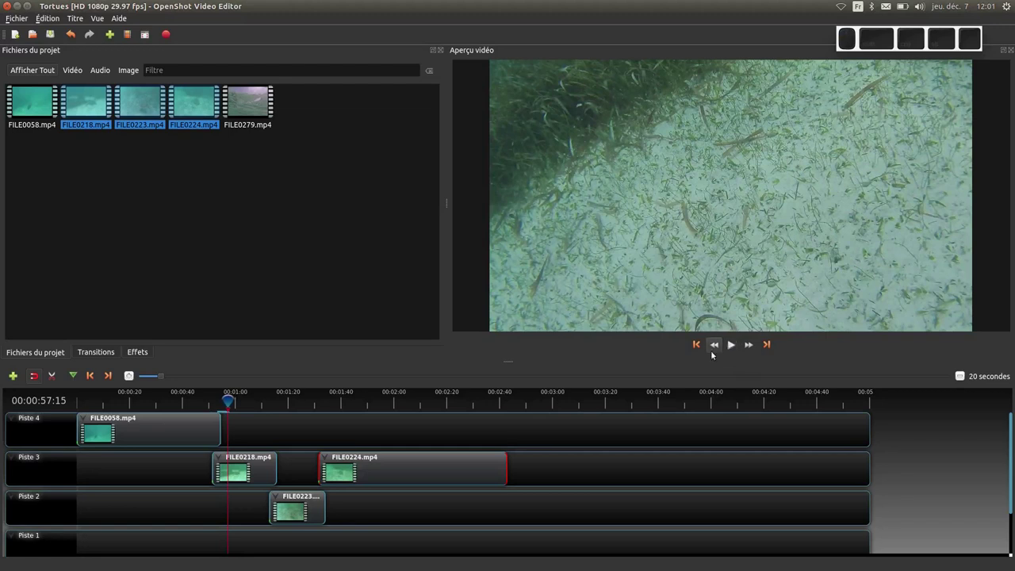
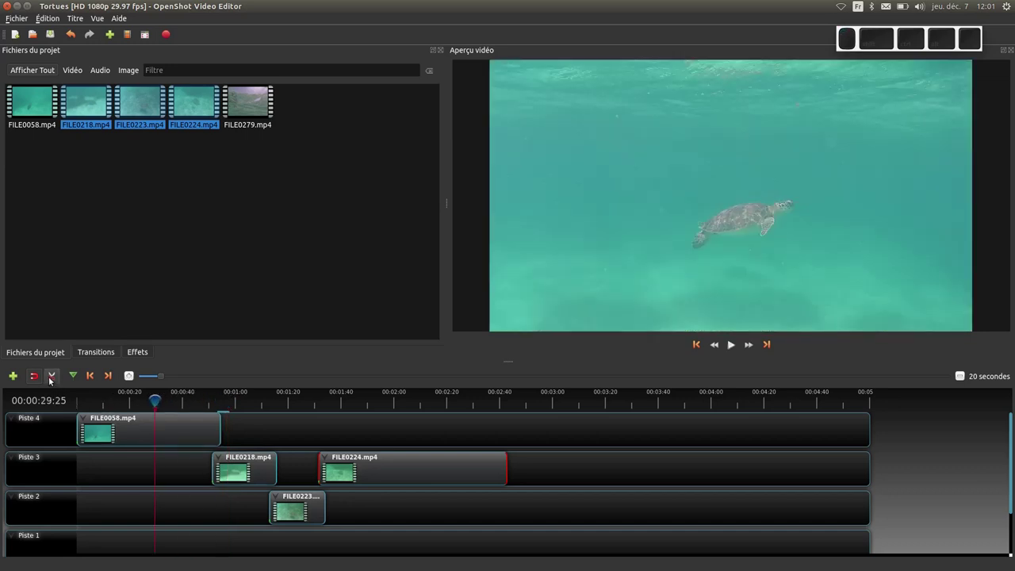
- Razor FILE0058 on Piste 4 into three pieces, then move the playhead to about 2:05
left_click(56, 383)
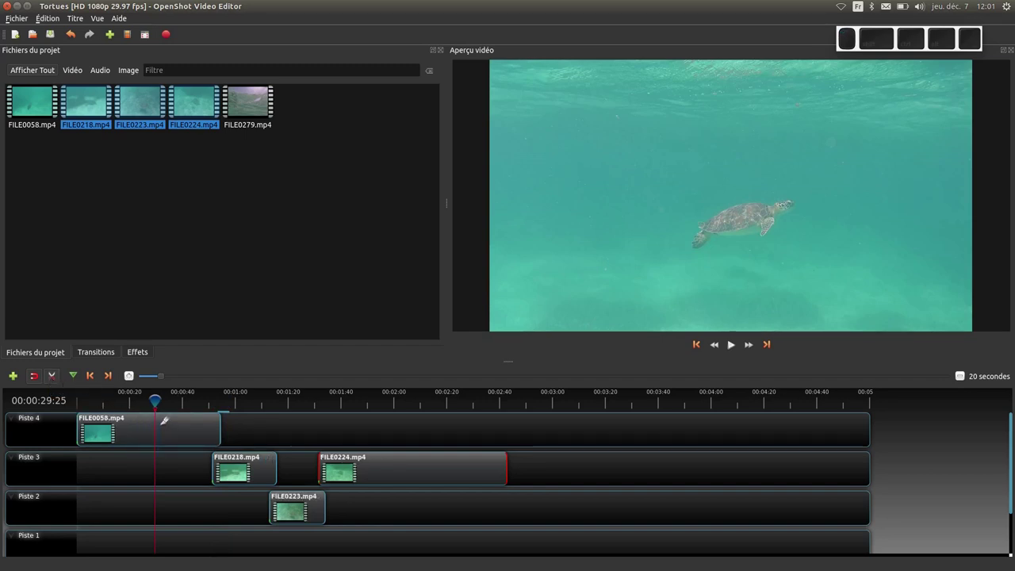
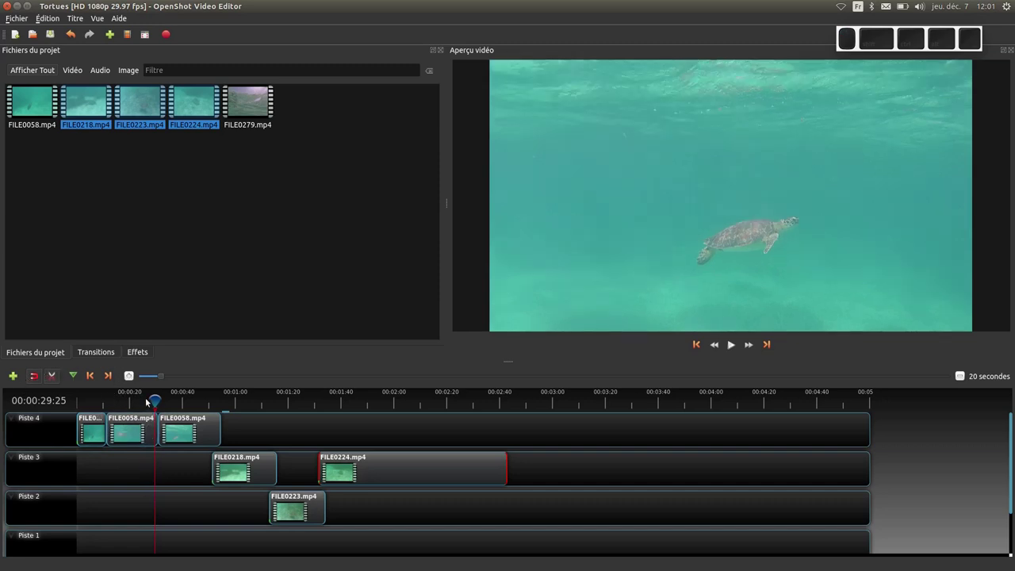
left_click(56, 377)
left_click(411, 403)
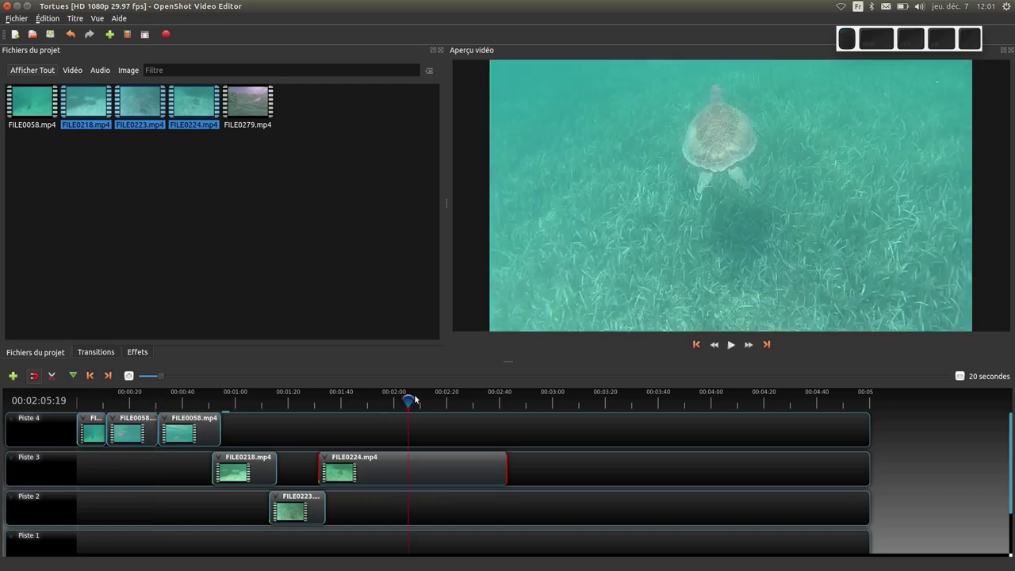
- Slice the clips at the 2:05 playhead keeping the right side, undo, then split both sides
right_click(410, 405)
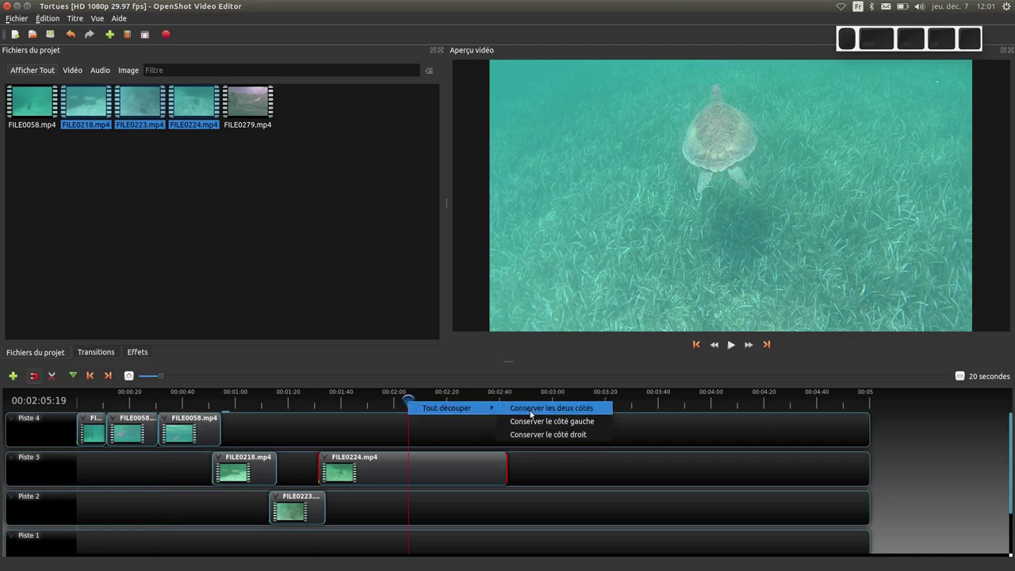
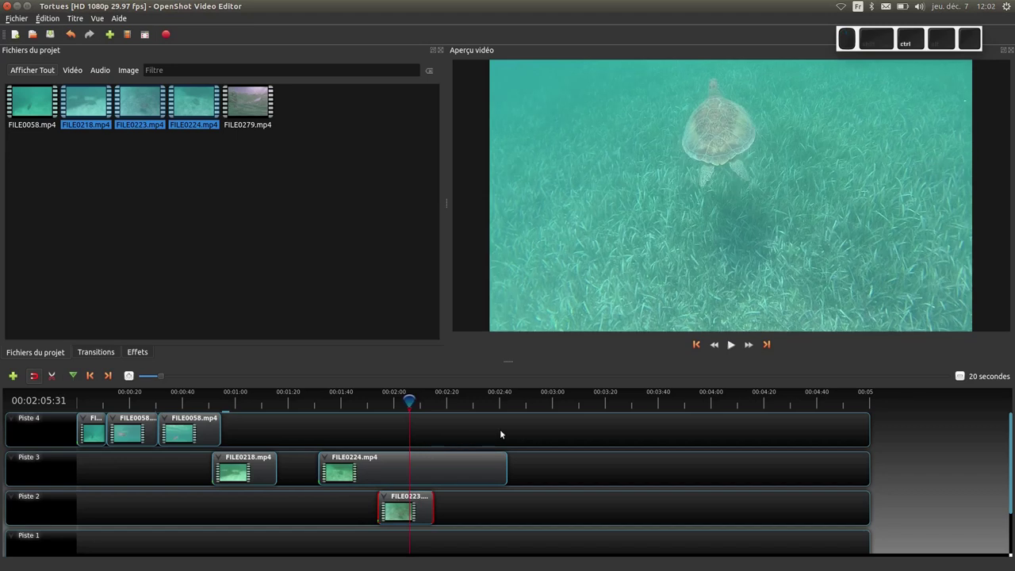
key("ctrl+l")
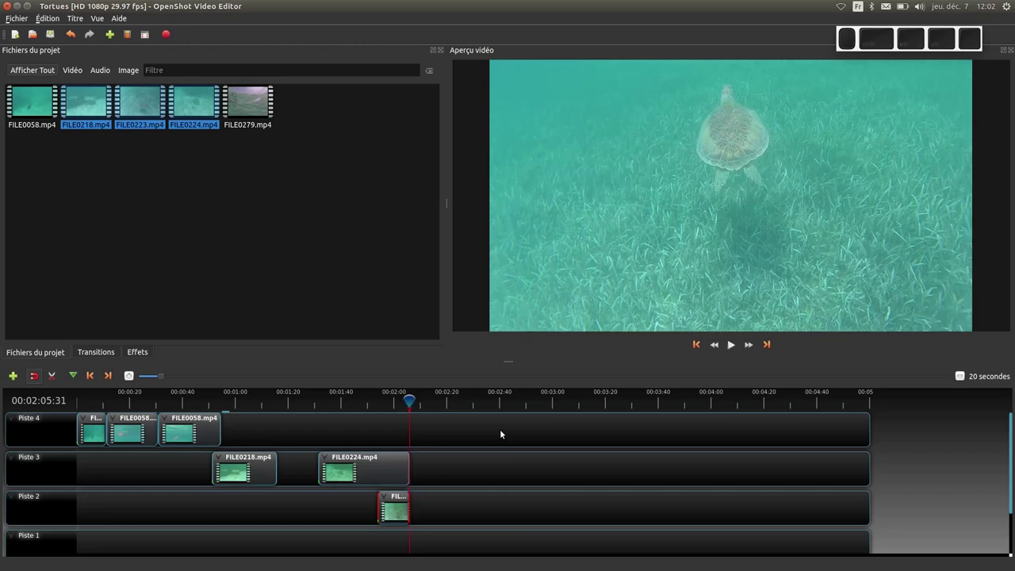
key("ctrl+z")
key("ctrl+z")
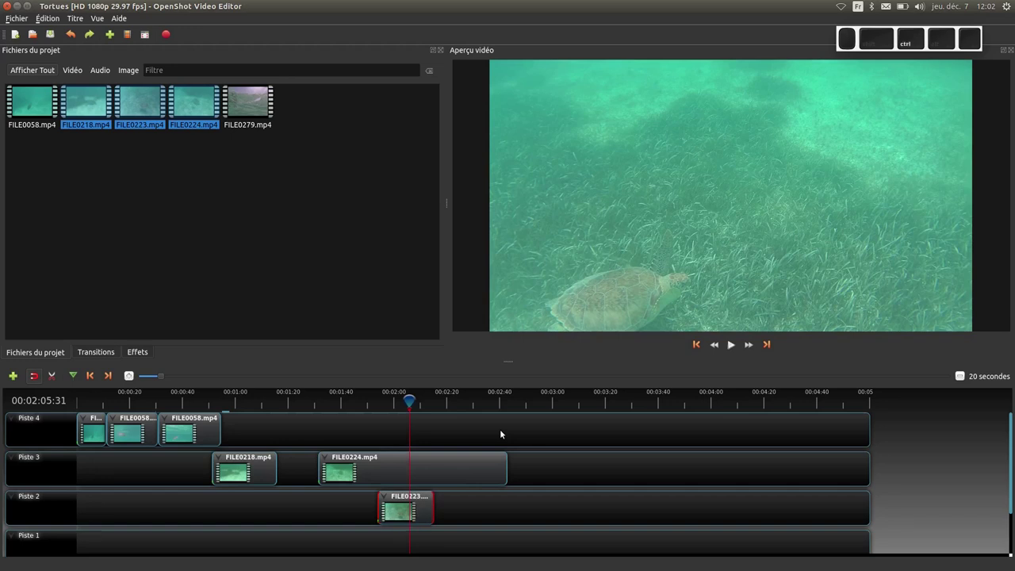
key("ctrl+k")
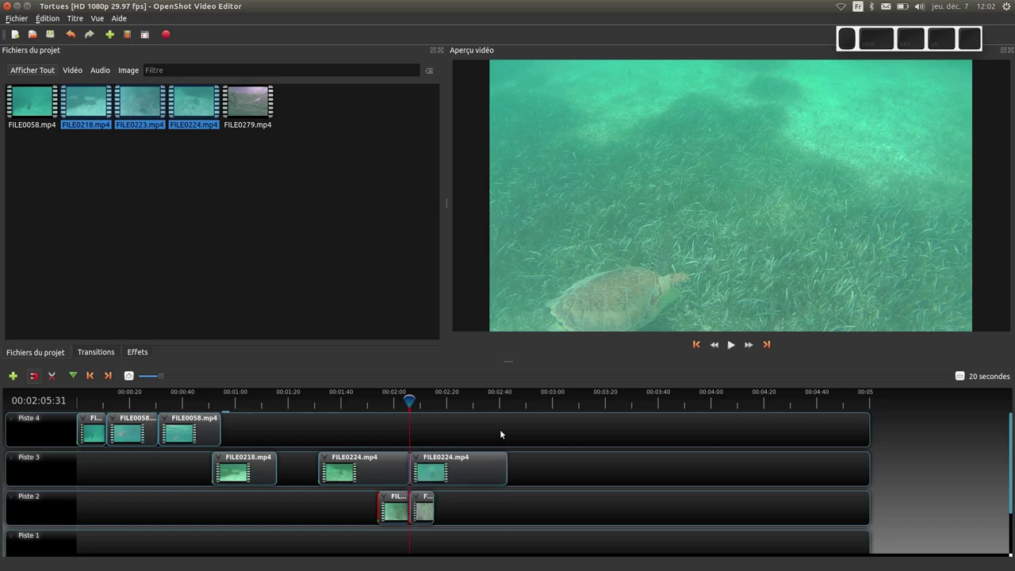
- Undo the splits back to whole clips, then slice keeping the left side at the playhead
key("ctrl+z")
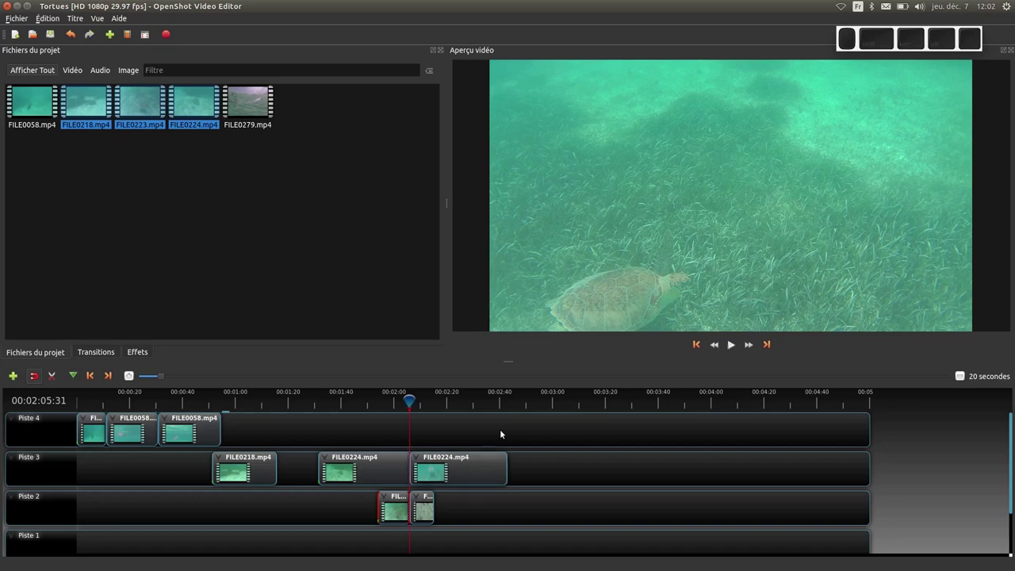
key("ctrl+z")
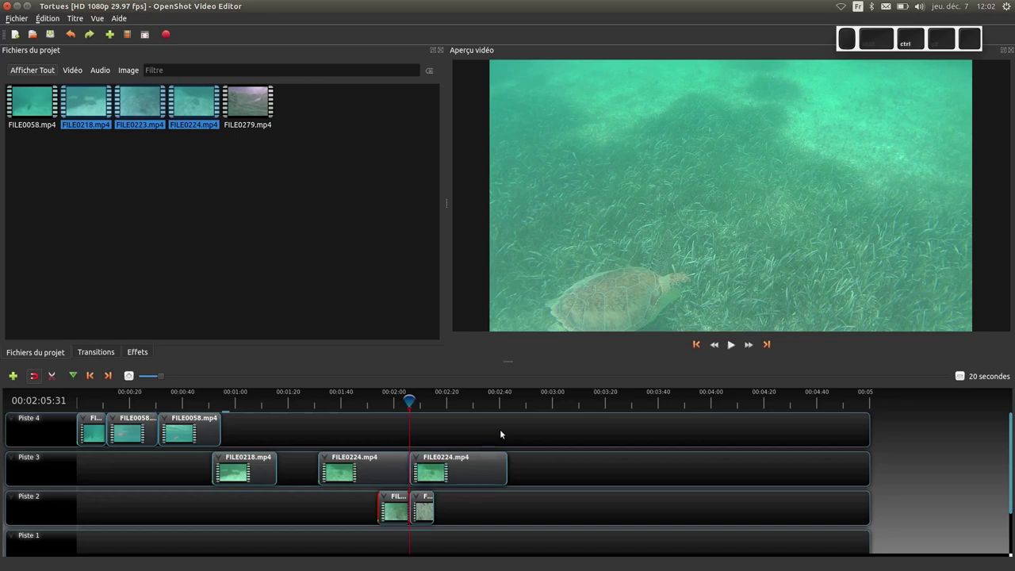
key("ctrl+z")
key("ctrl+z")
key("ctrl+z")
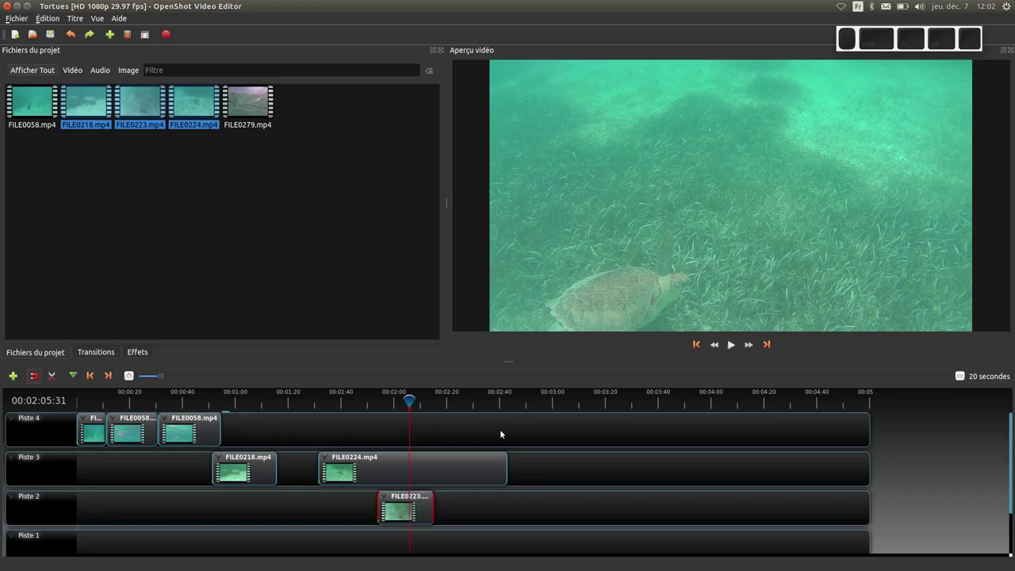
key("ctrl+j")
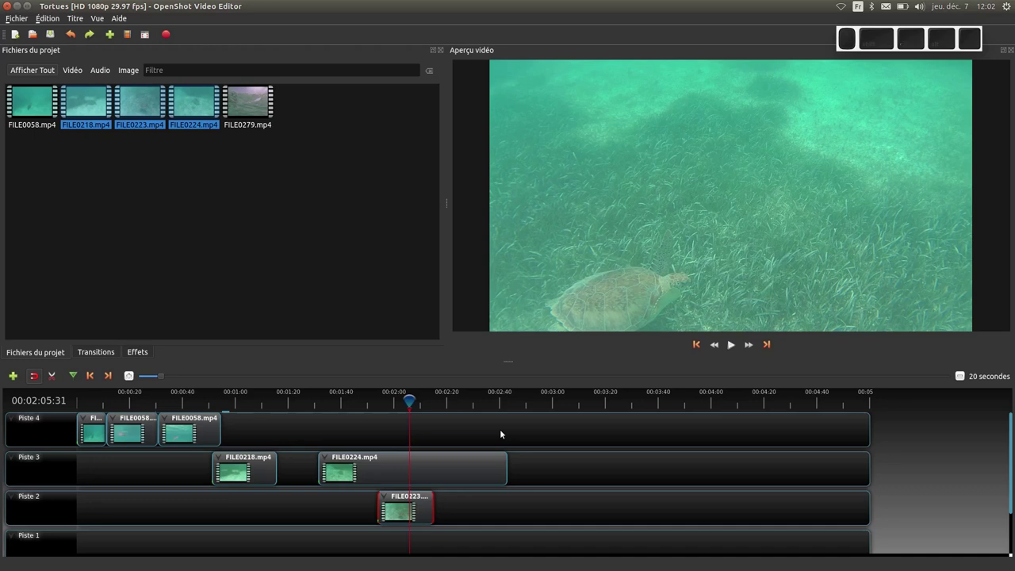
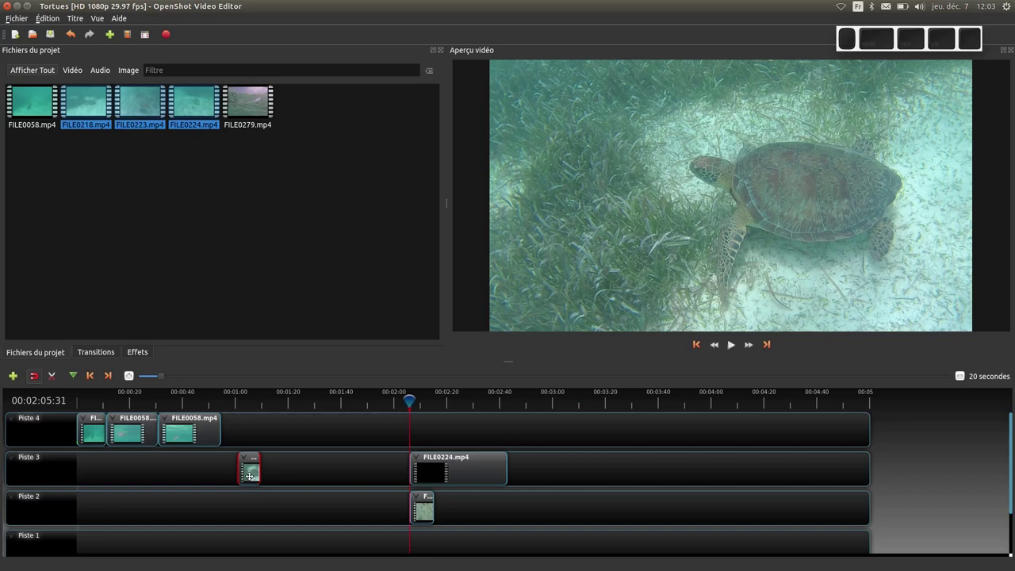
- Delete the leftover clip fragment and zoom the timeline in on the FILE0058 pieces
key("Delete")
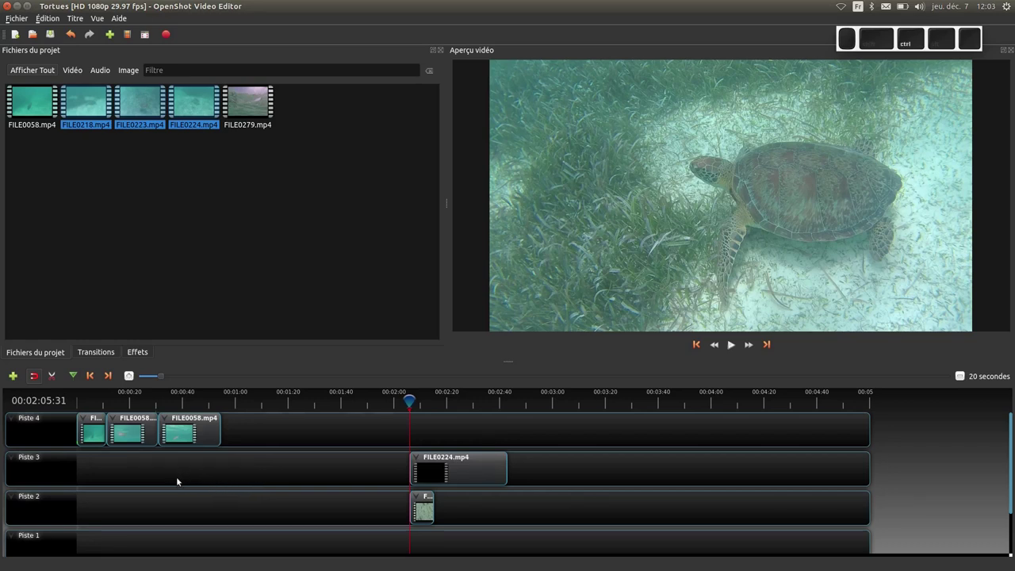
scroll("up", 3)
scroll("up", 3)
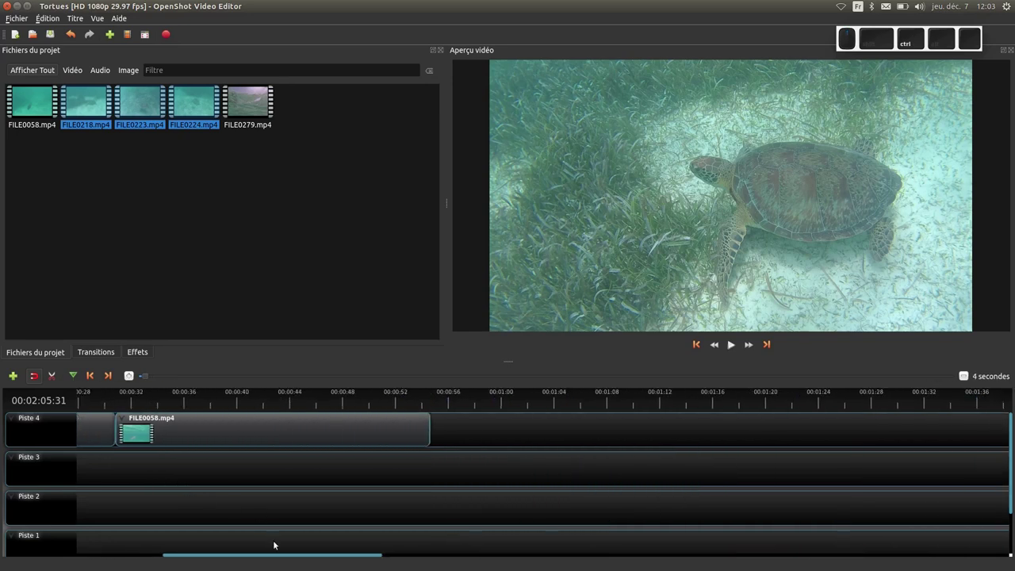
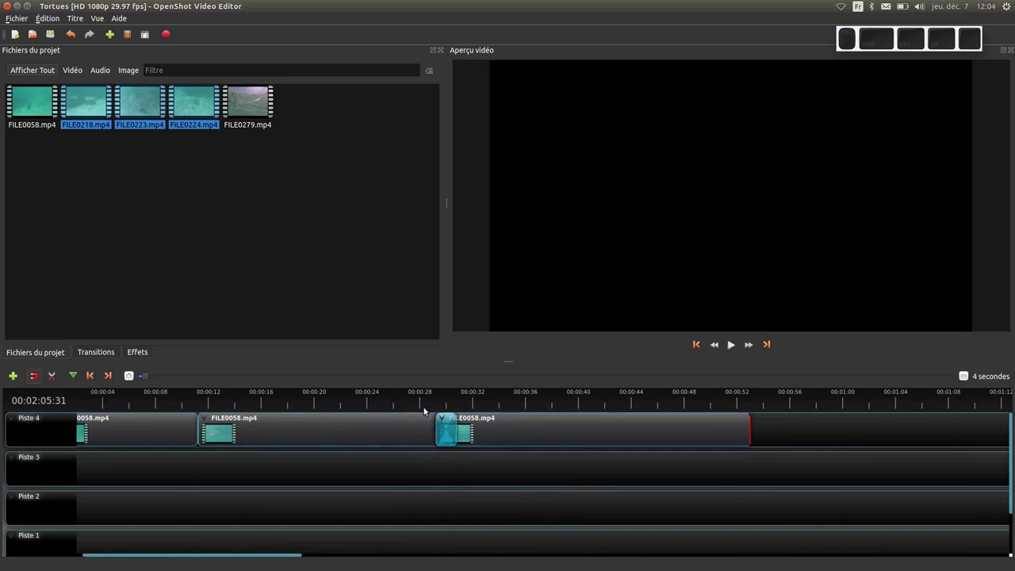
- Play the third FILE0058 piece from about 28 seconds, pause, and show the Transitions library
left_click(432, 403)
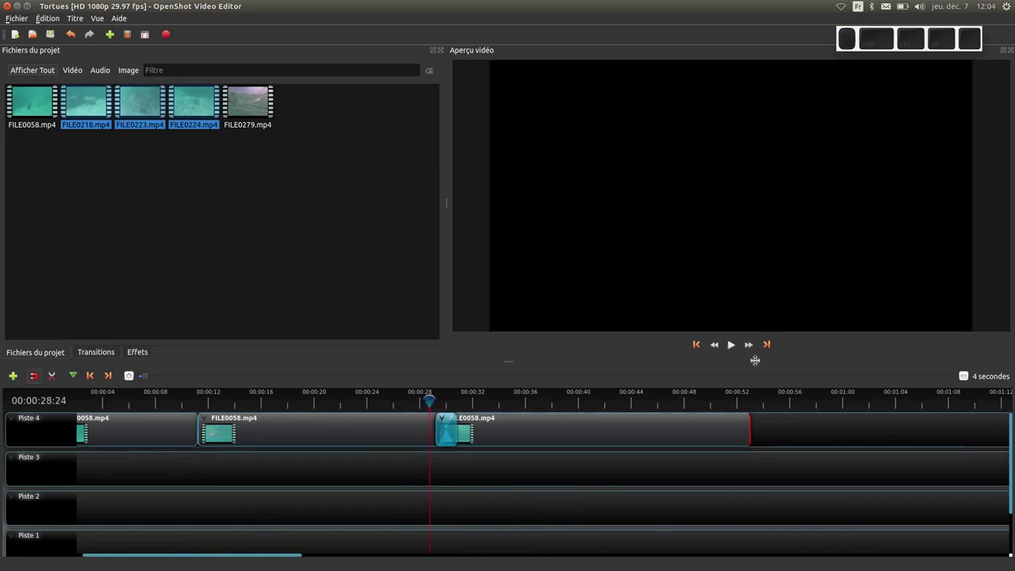
left_click(732, 347)
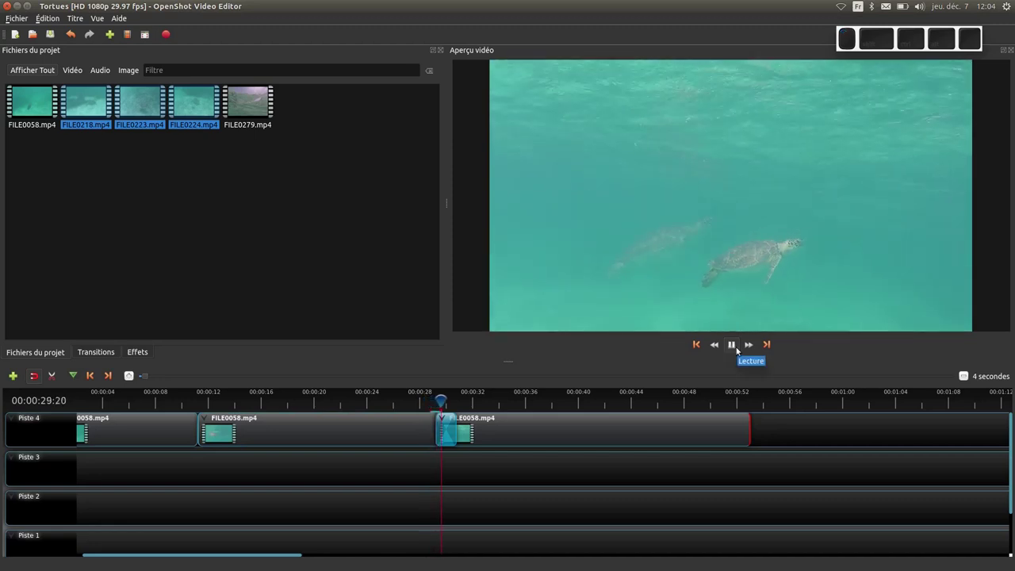
left_click(739, 349)
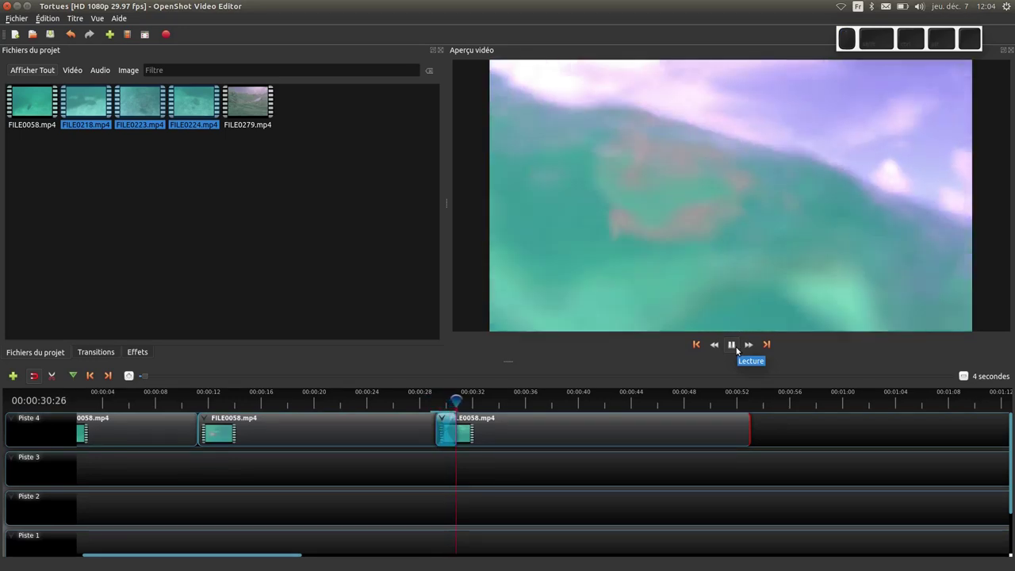
left_click(741, 352)
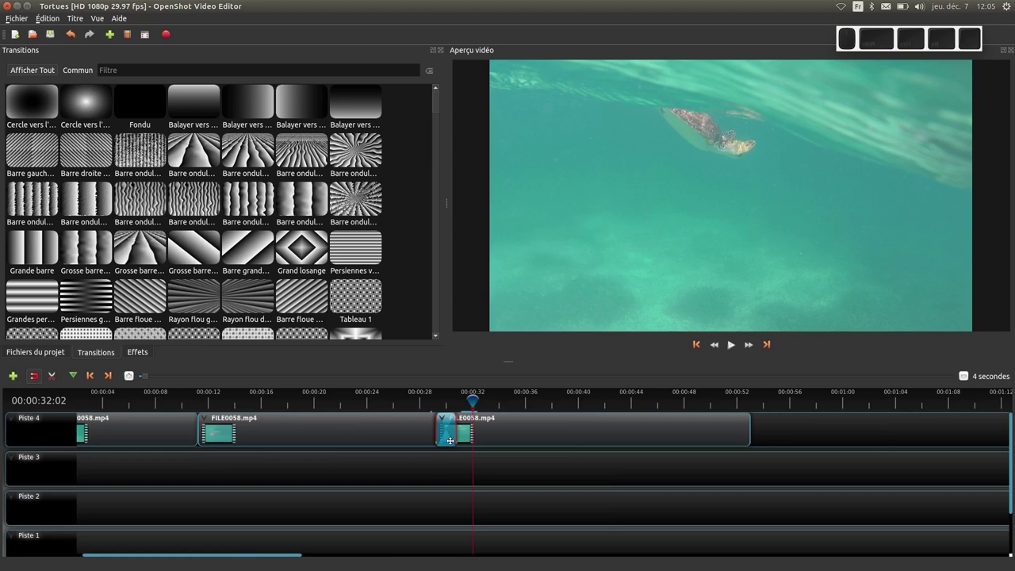
- Move the FILE0058 clips to Piste 3 ahead of FILE0224 and bring up the Titre menu
left_click(453, 466)
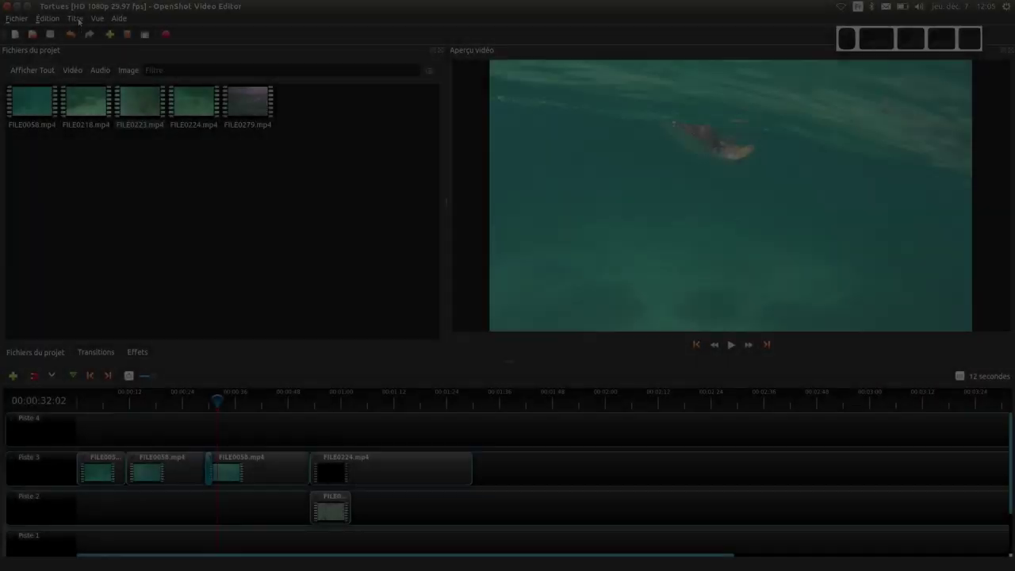
left_click(81, 20)
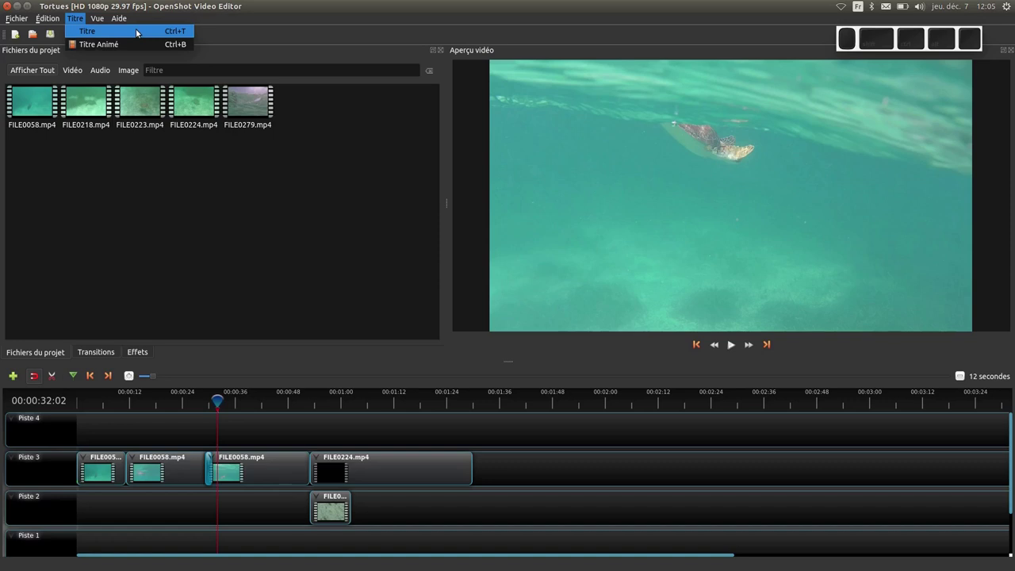
- Create a Boîte grise 1 title reading 'Les tortues' and save it to the project files
left_click(139, 32)
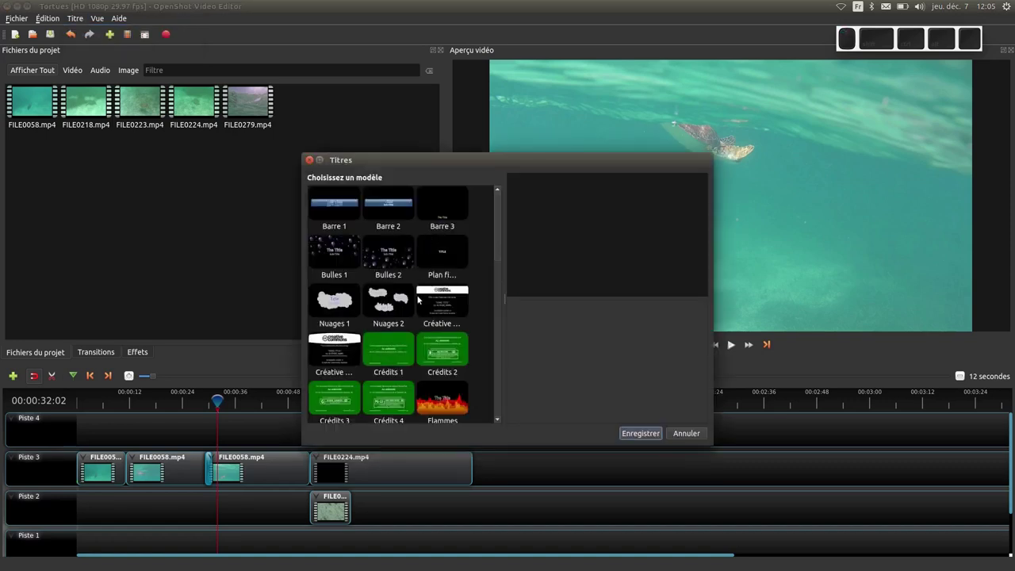
left_click(472, 216)
scroll("up", 3)
scroll("down", 3)
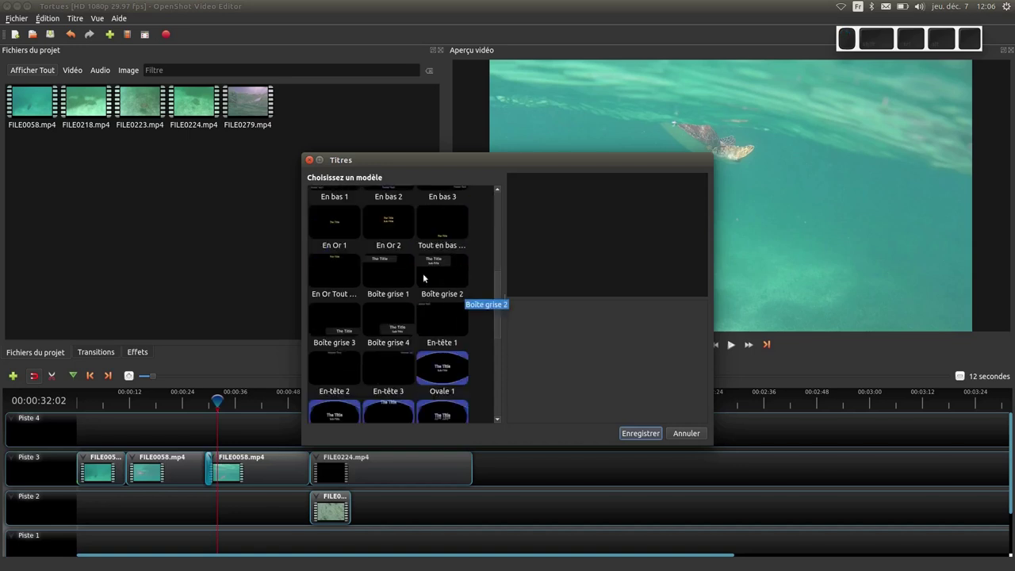
left_click(398, 271)
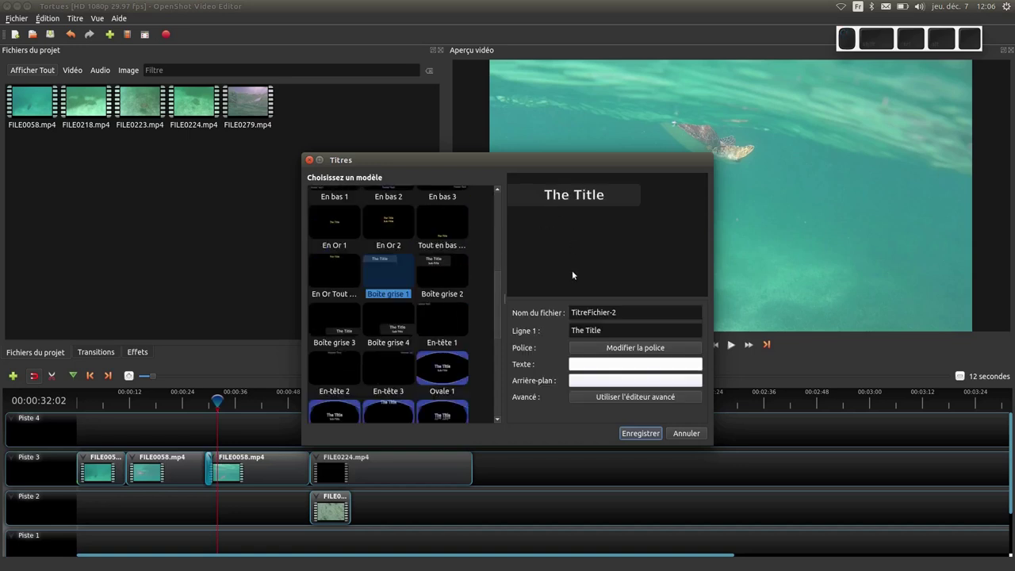
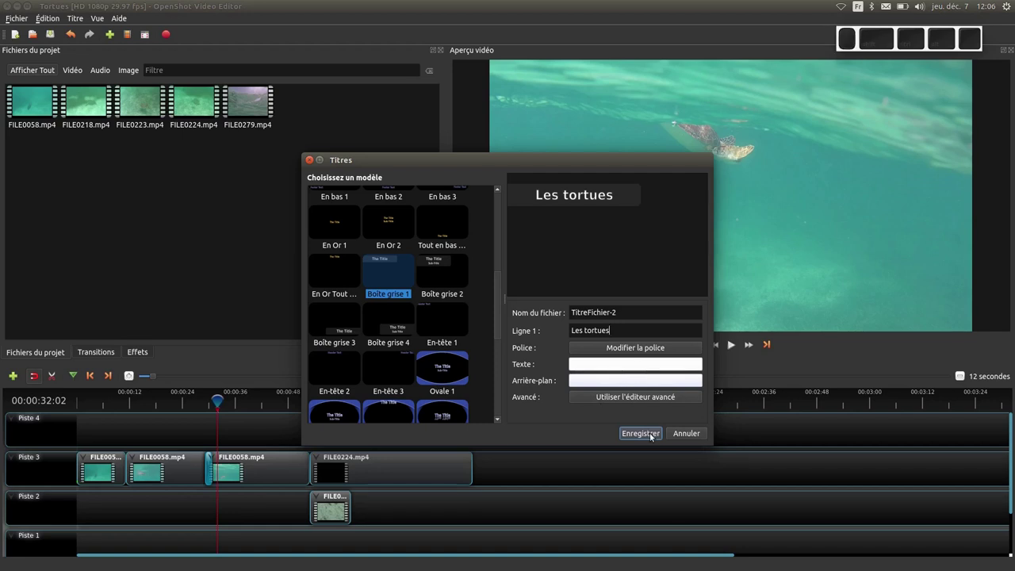
left_click(654, 437)
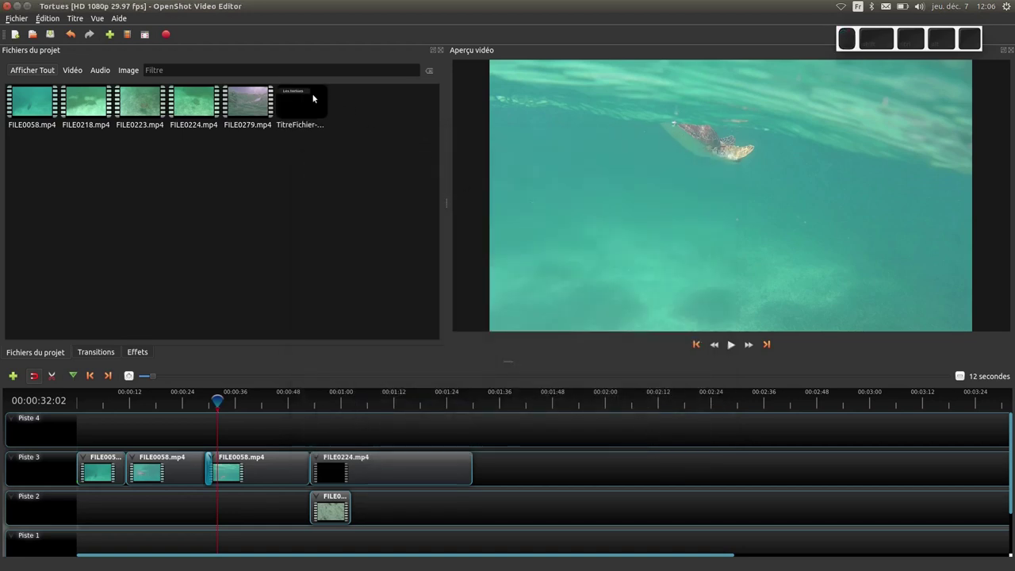